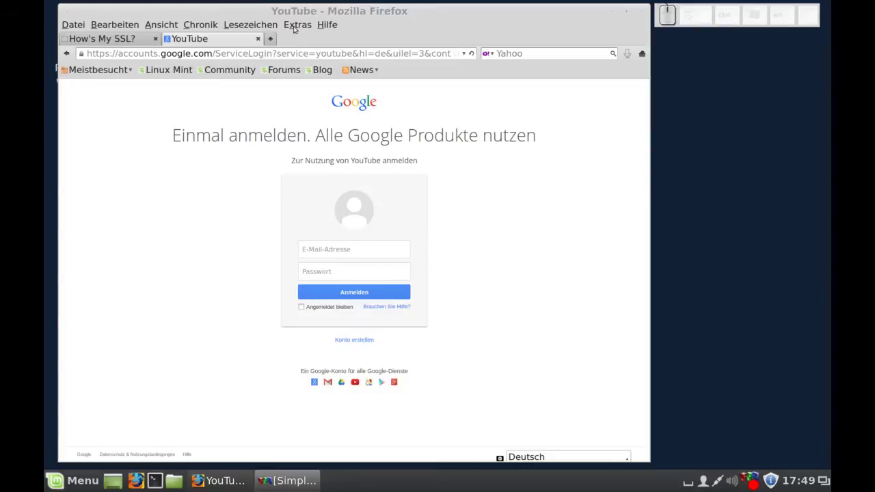
View the Google sign-in page's security info, then switch to the How's My SSL tab
{"action": "left_click", "coordinate": [301, 28]}
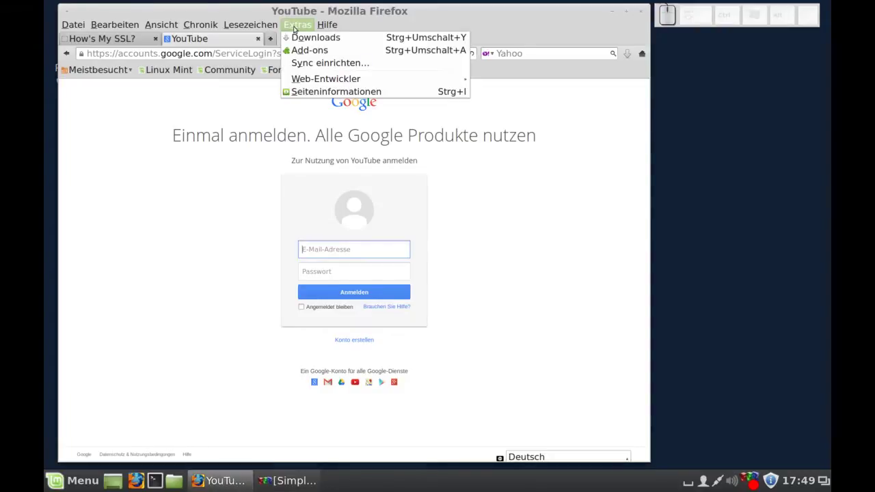
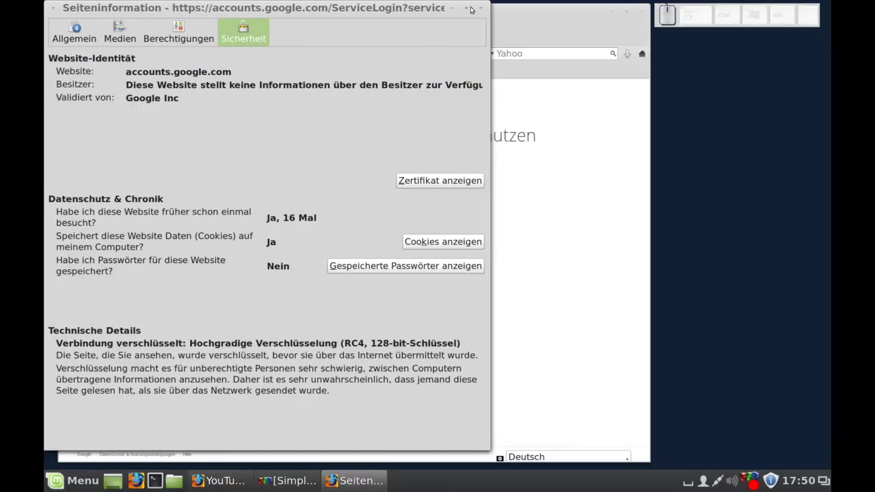
{"action": "left_click", "coordinate": [489, 9]}
{"action": "left_click", "coordinate": [143, 41]}
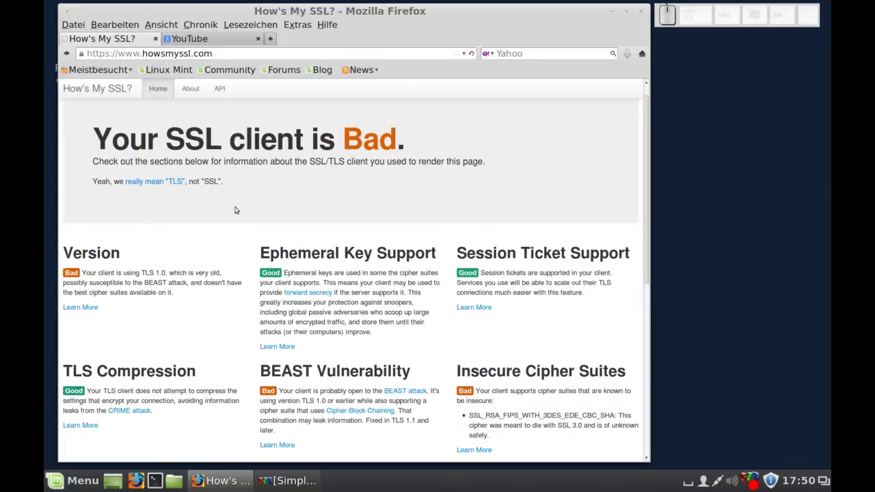
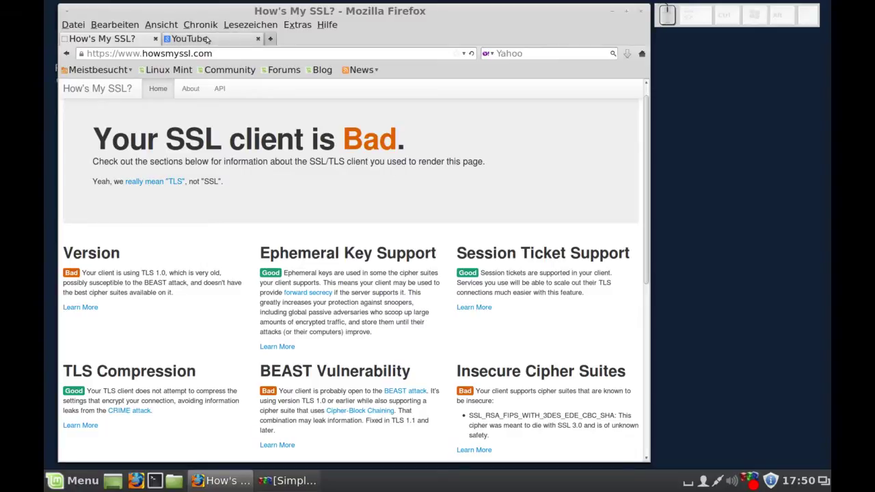
Return to the YouTube sign-in tab
{"action": "left_click", "coordinate": [214, 38]}
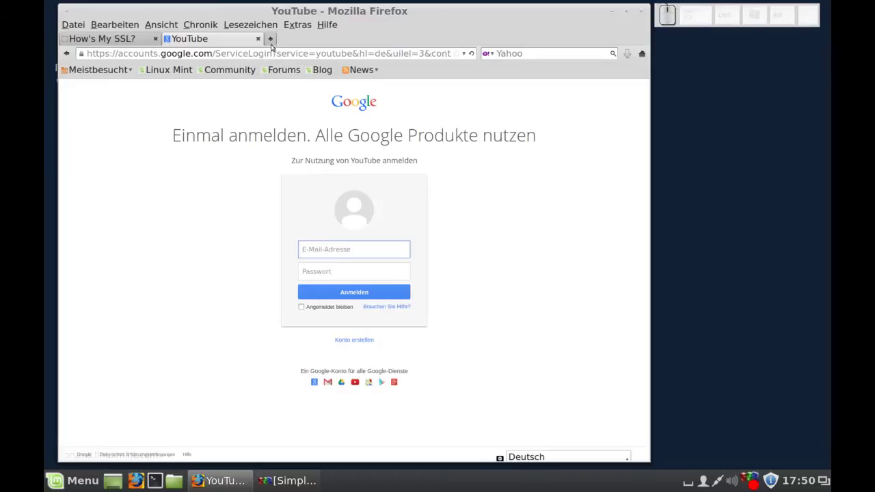
In about:config, set the first two security.ssl3 RC4 cipher preferences to false
{"action": "left_click", "coordinate": [279, 44]}
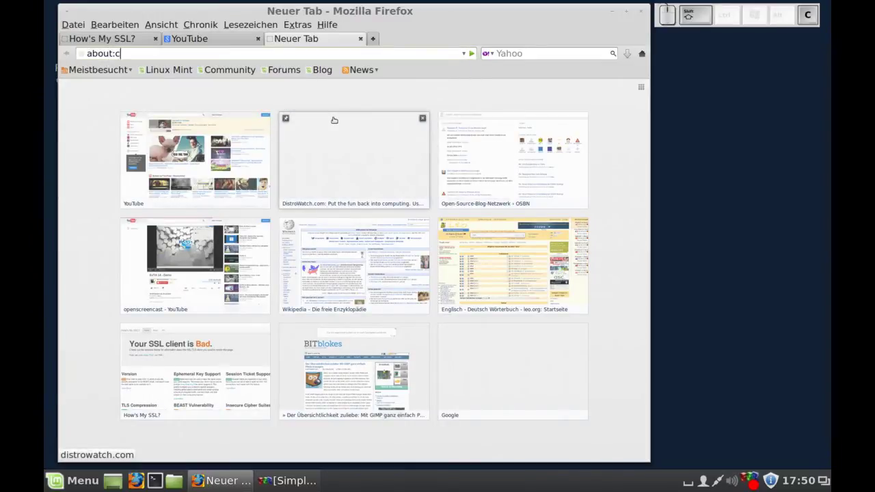
{"action": "key", "text": "shift+Return"}
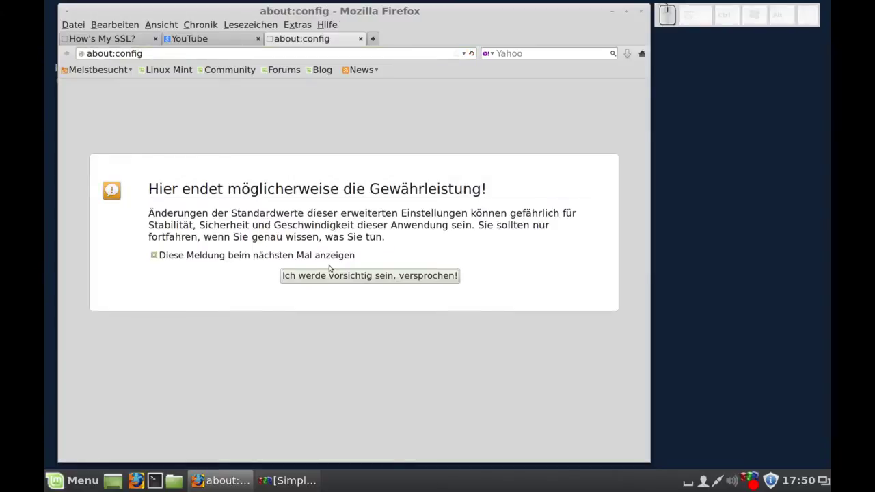
{"action": "left_click", "coordinate": [335, 278]}
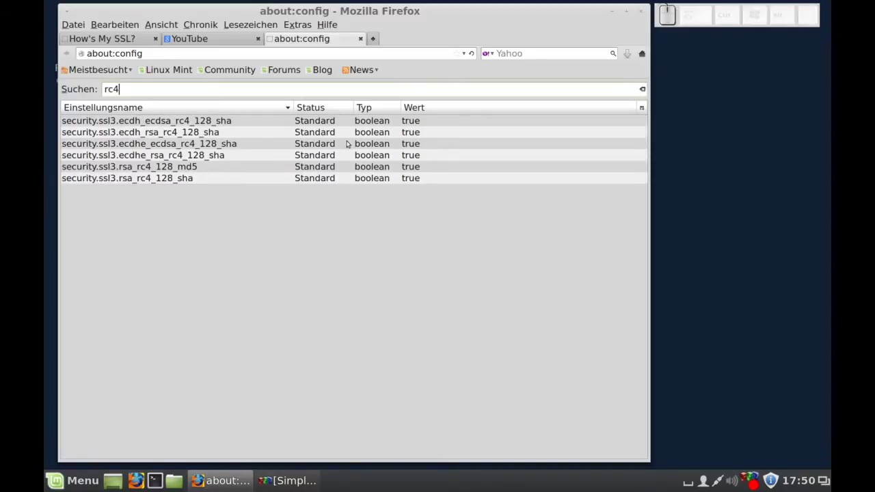
{"action": "left_click", "coordinate": [417, 122]}
{"action": "left_click", "coordinate": [419, 132]}
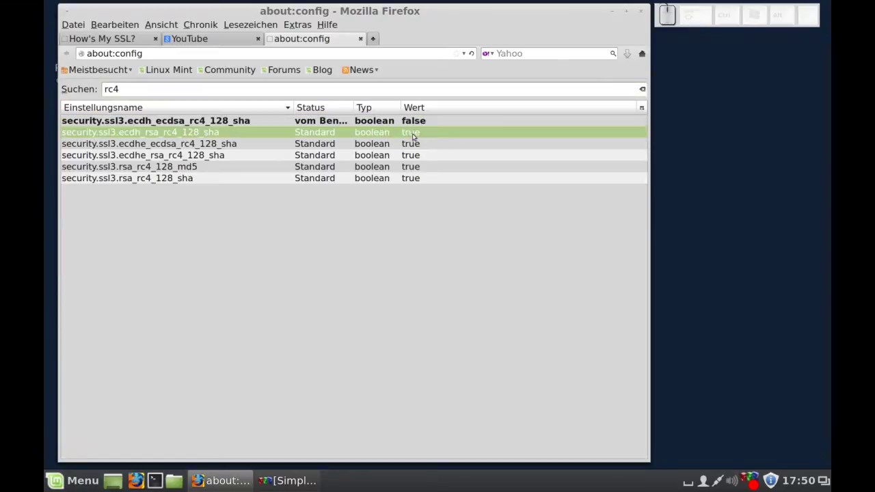
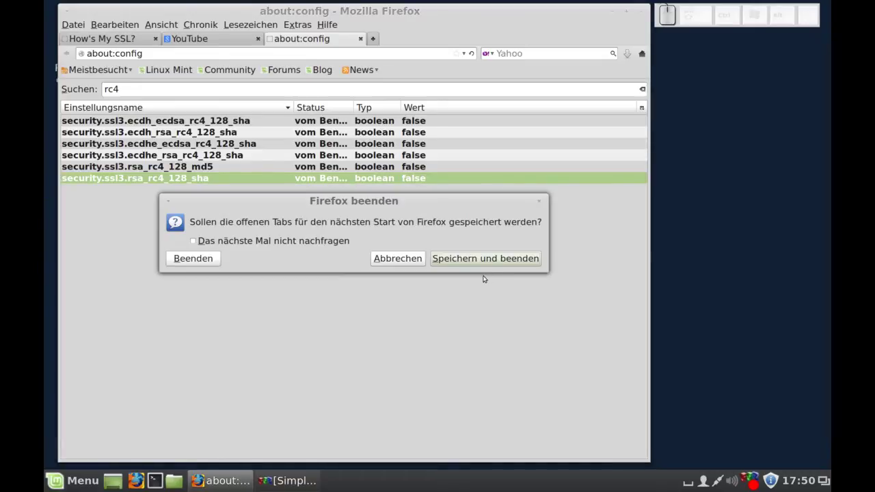
Quit with tabs saved, relaunch, and confirm the Google page now reports AES-128 encryption
{"action": "left_click", "coordinate": [494, 261]}
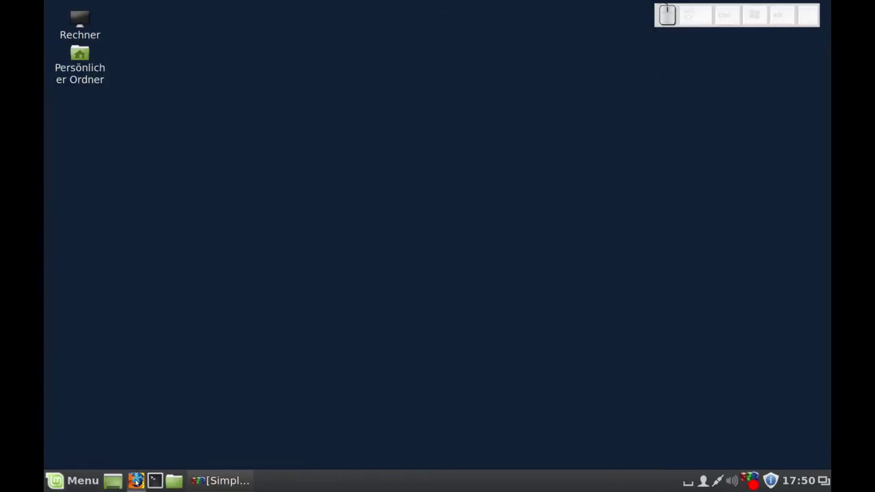
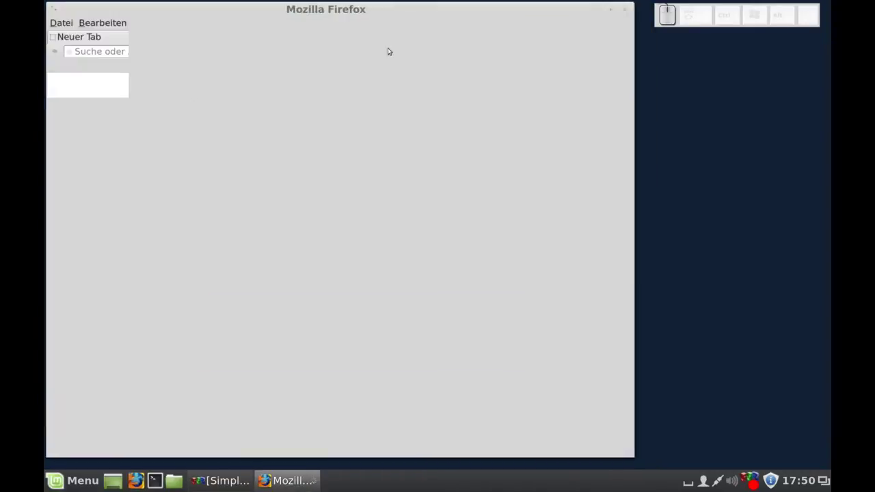
{"action": "left_click", "coordinate": [246, 41]}
{"action": "left_click", "coordinate": [314, 28]}
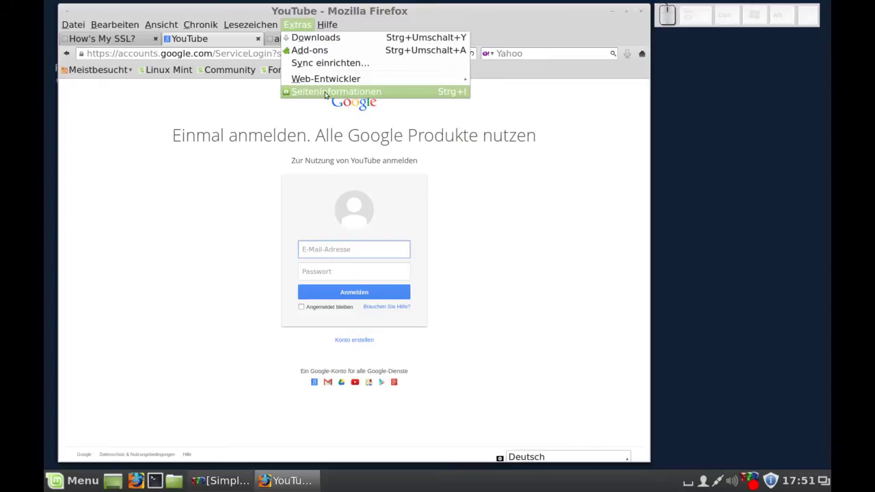
{"action": "left_click", "coordinate": [332, 94]}
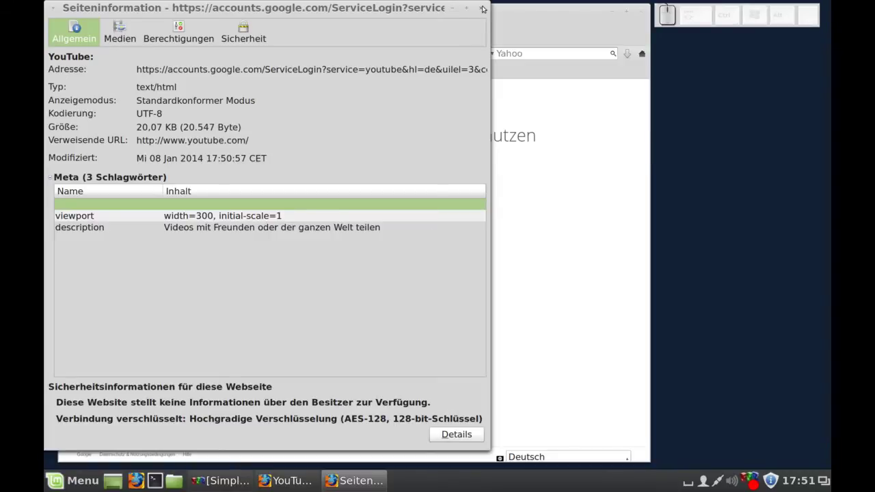
{"action": "left_click", "coordinate": [492, 9]}
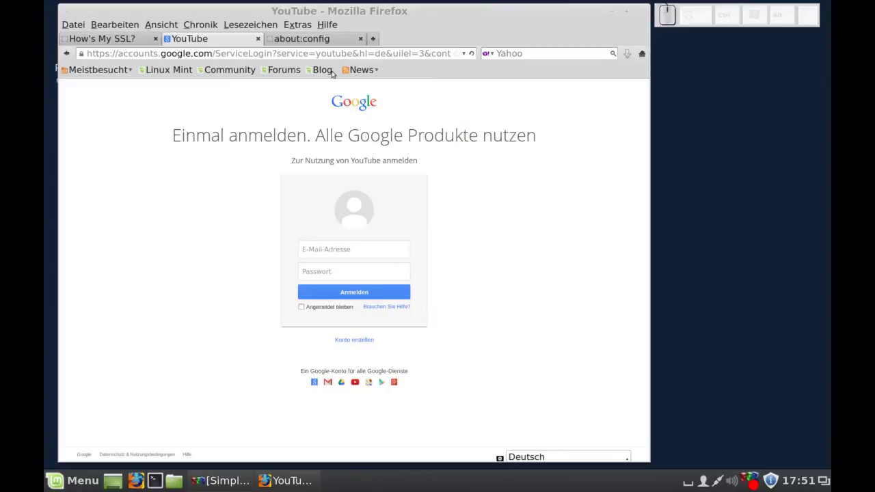
Set the ecdh_rsa, ecdhe_ecdsa, ecdhe_rsa and rsa AES-128 SHA prefs to false, then close Firefox
{"action": "left_click", "coordinate": [341, 43]}
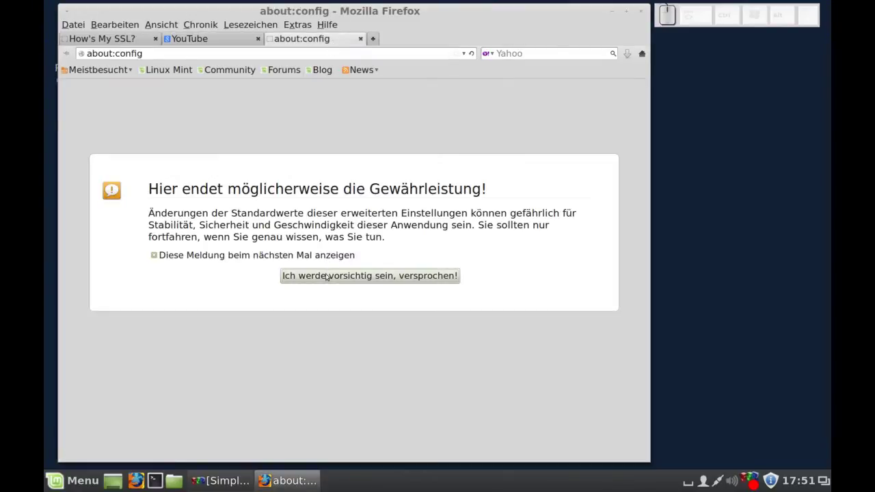
{"action": "left_click", "coordinate": [333, 277]}
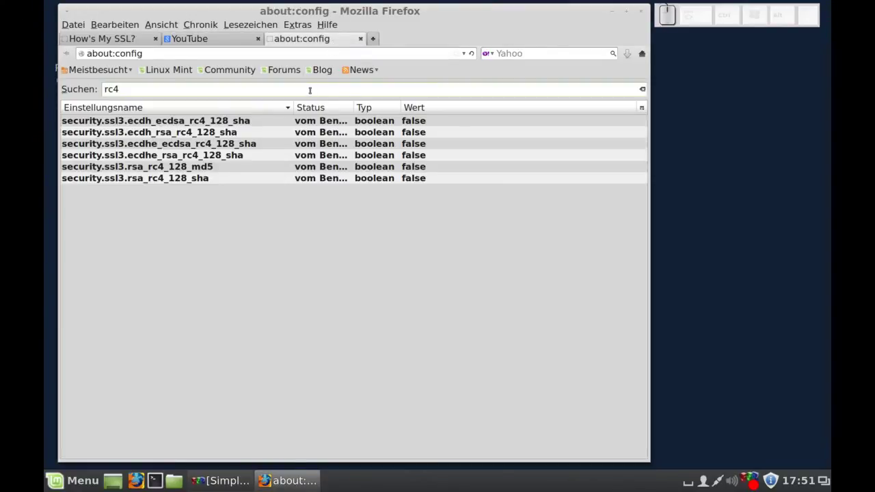
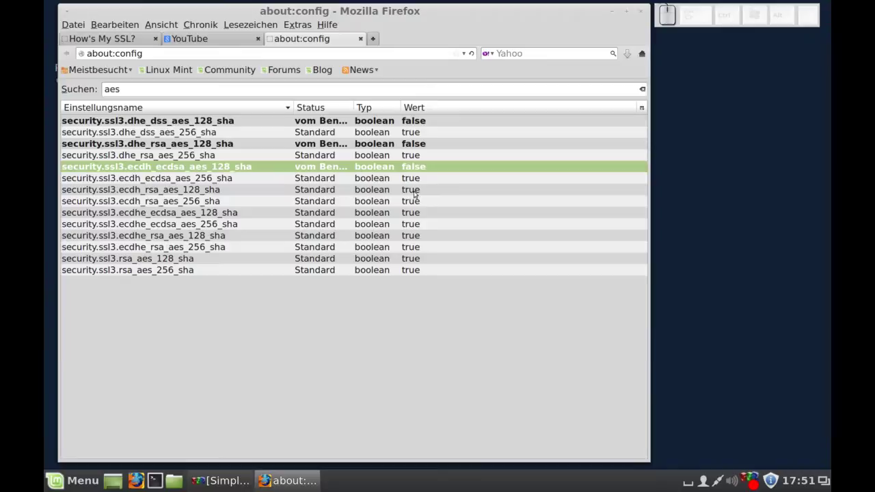
{"action": "left_click", "coordinate": [420, 193]}
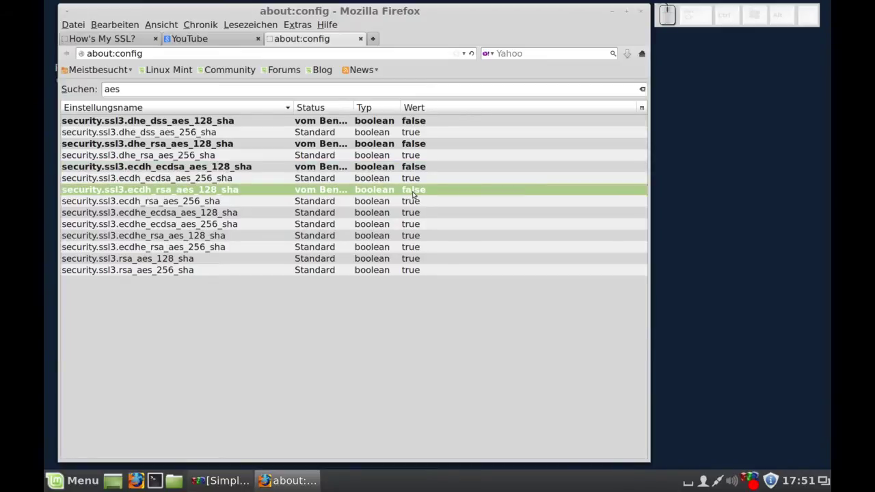
{"action": "left_click", "coordinate": [419, 213]}
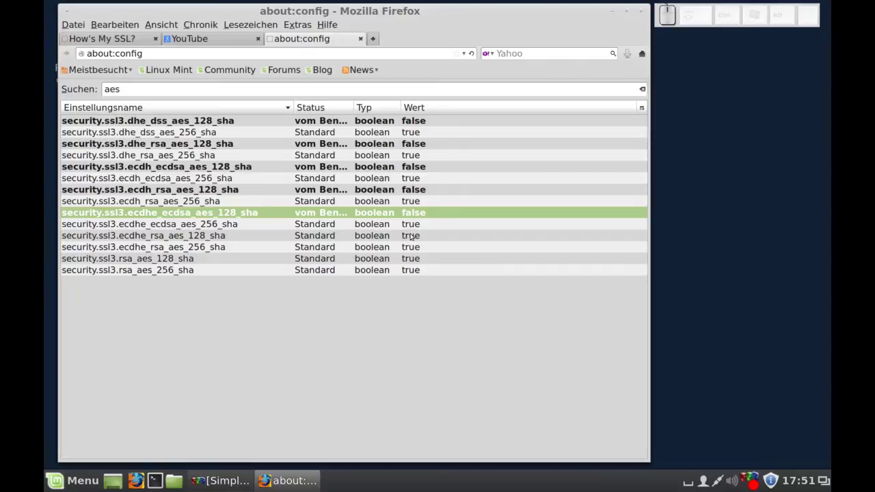
{"action": "left_click", "coordinate": [418, 240]}
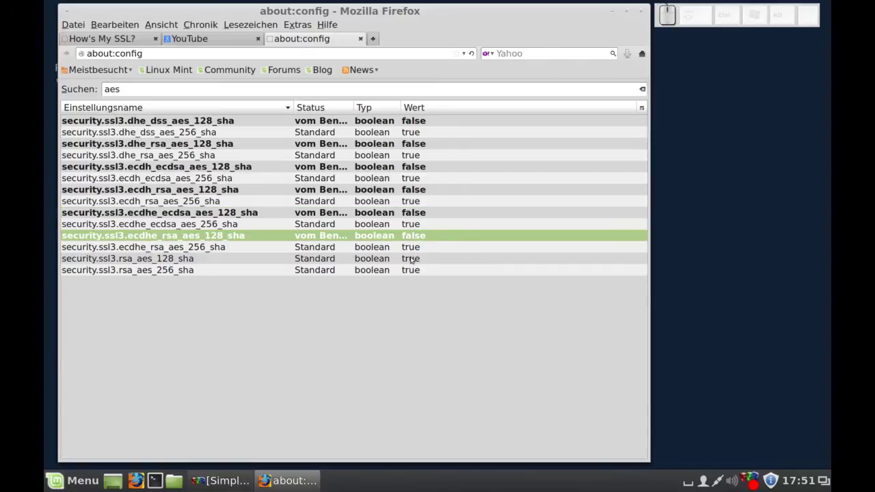
{"action": "left_click", "coordinate": [418, 259]}
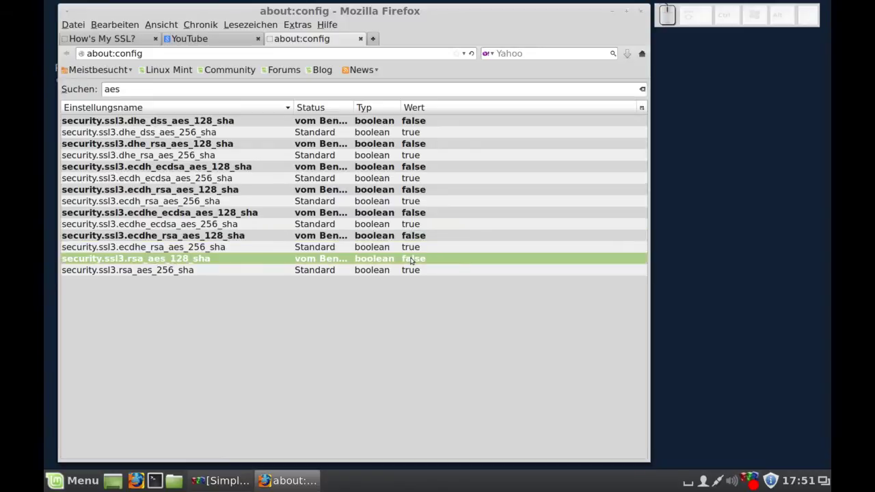
{"action": "left_click", "coordinate": [648, 14]}
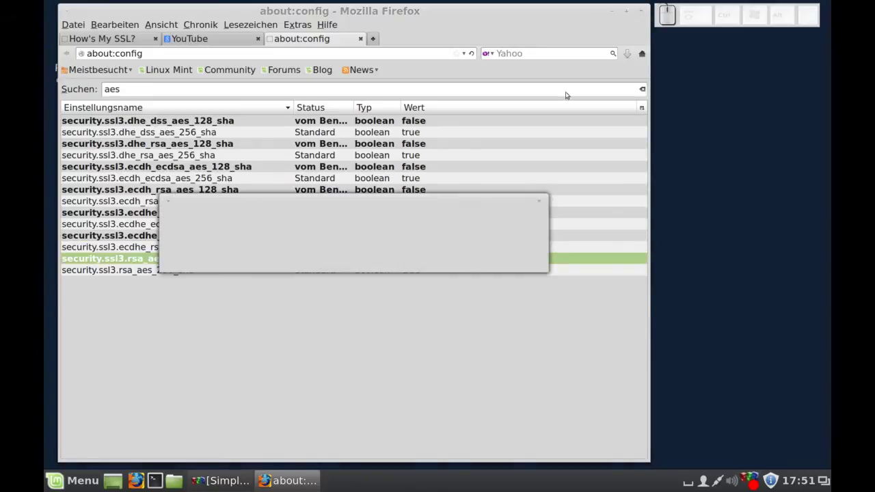
Confirm the quit, check the sign-in page's encryption after restart, and return to How's My SSL
{"action": "left_click", "coordinate": [482, 261]}
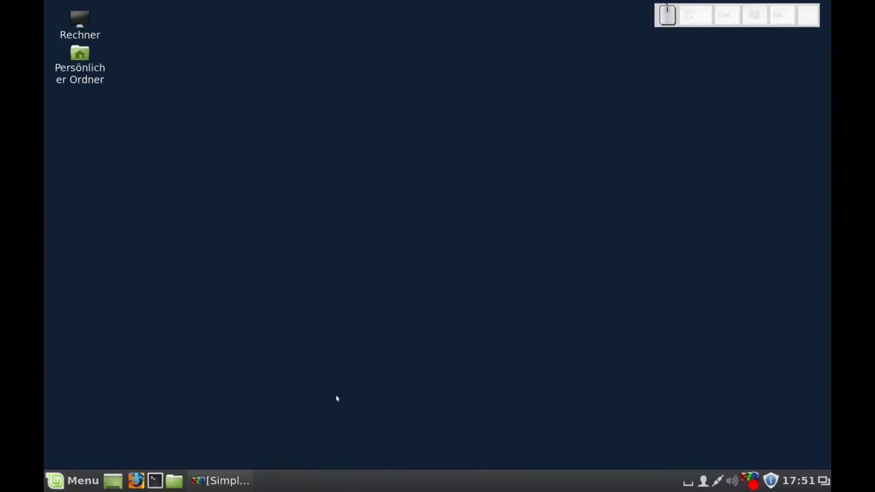
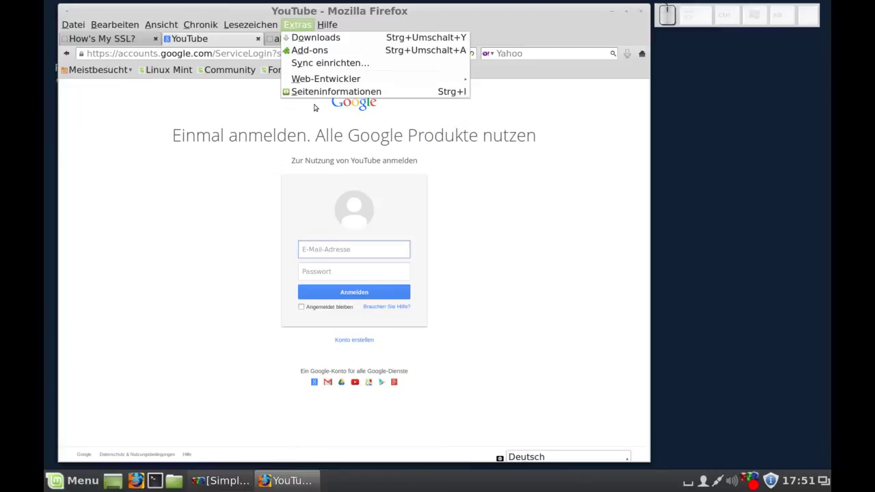
{"action": "left_click", "coordinate": [324, 93]}
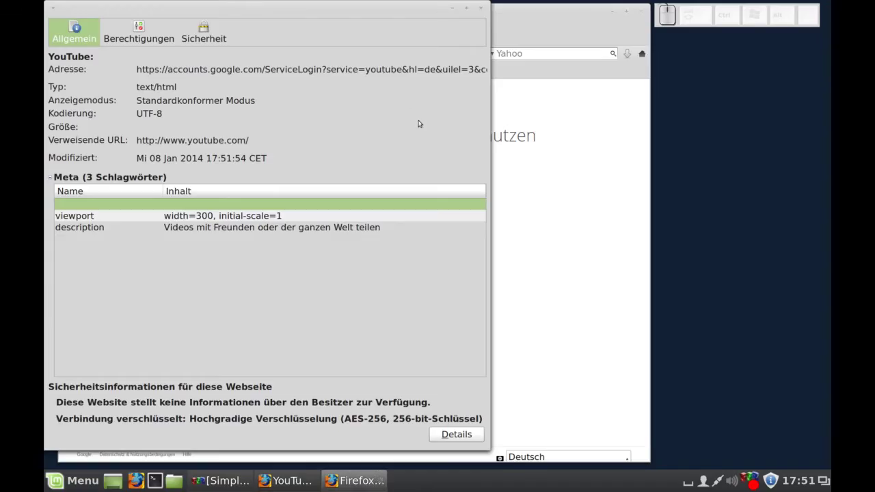
{"action": "left_click", "coordinate": [225, 42]}
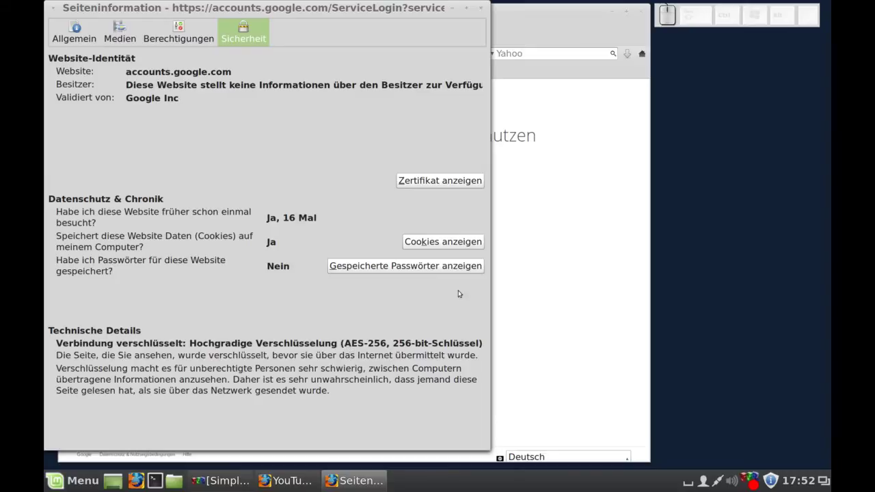
{"action": "left_click", "coordinate": [486, 8]}
{"action": "left_click", "coordinate": [143, 42]}
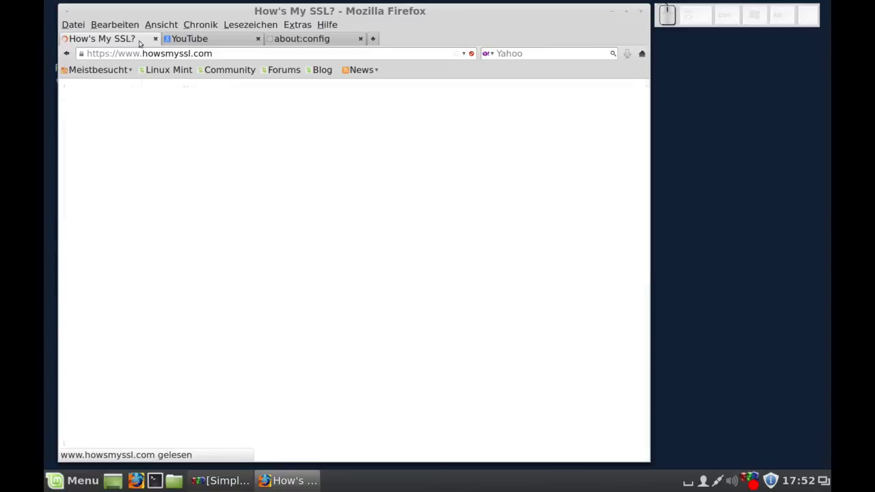
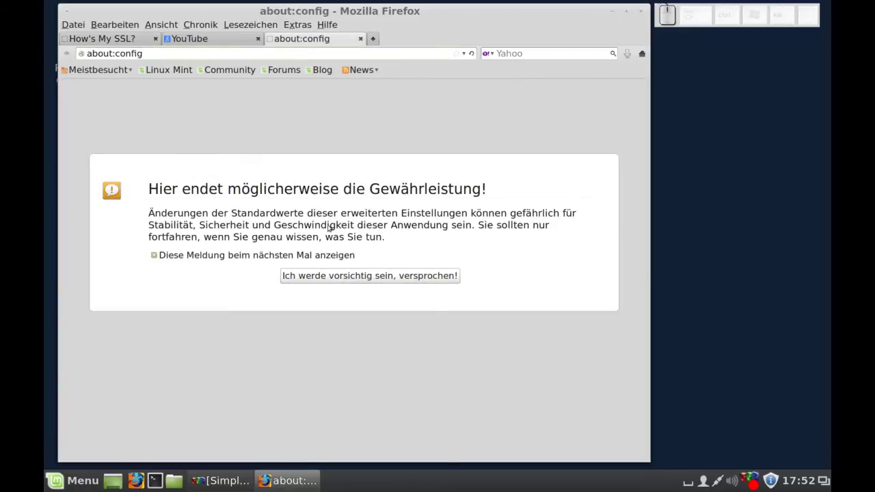
Change security.tls.version.max from 1 to 3 in about:config
{"action": "left_click", "coordinate": [344, 277]}
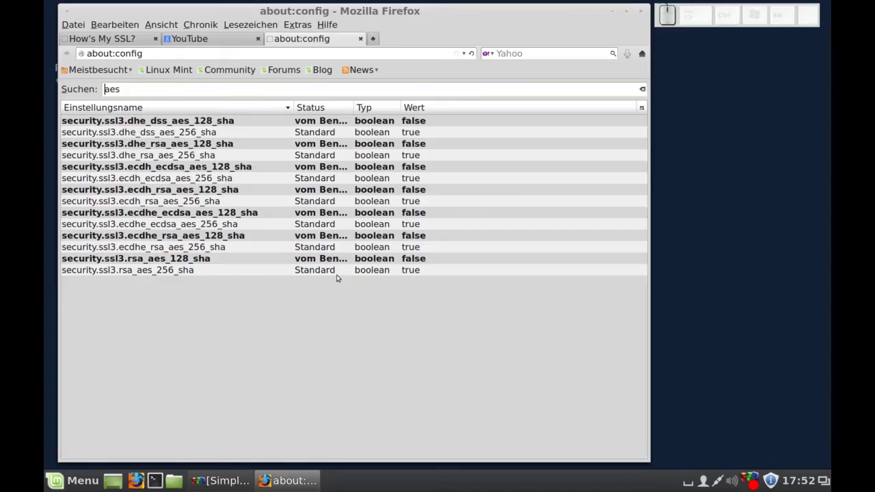
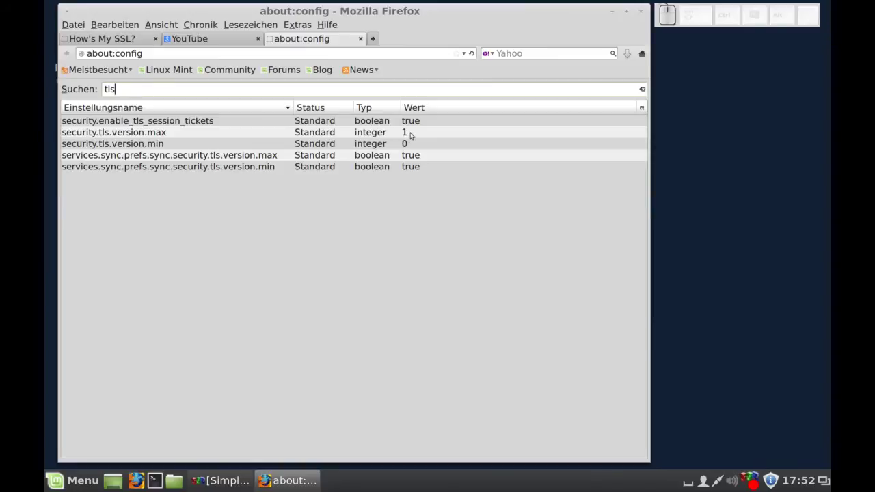
{"action": "left_click", "coordinate": [418, 134]}
{"action": "left_click", "coordinate": [415, 133]}
{"action": "left_click", "coordinate": [413, 137]}
{"action": "left_click", "coordinate": [413, 136]}
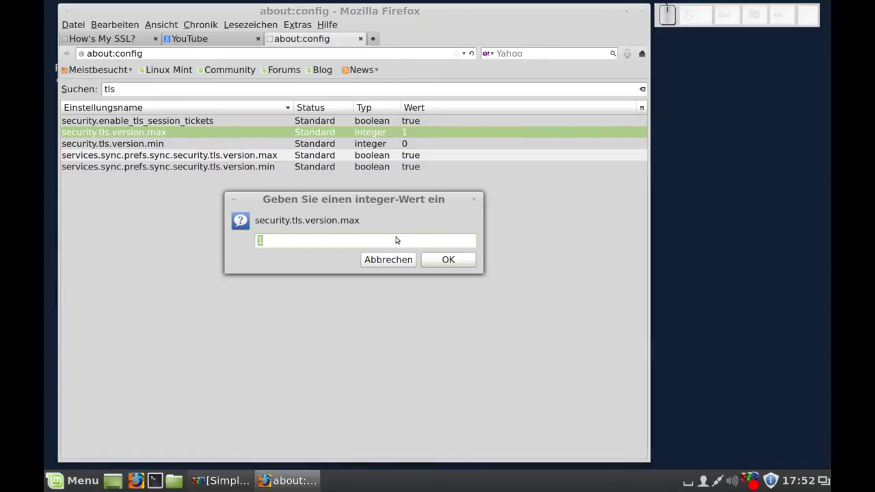
{"action": "key", "text": "3"}
{"action": "left_click", "coordinate": [449, 264]}
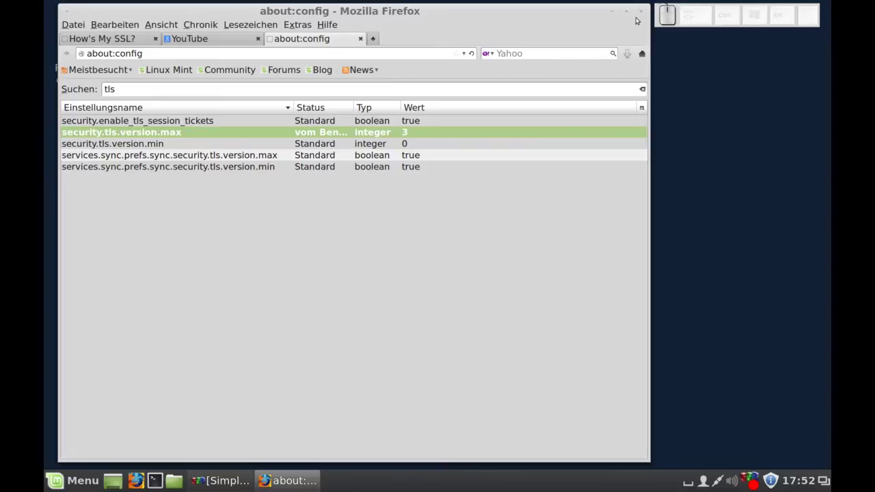
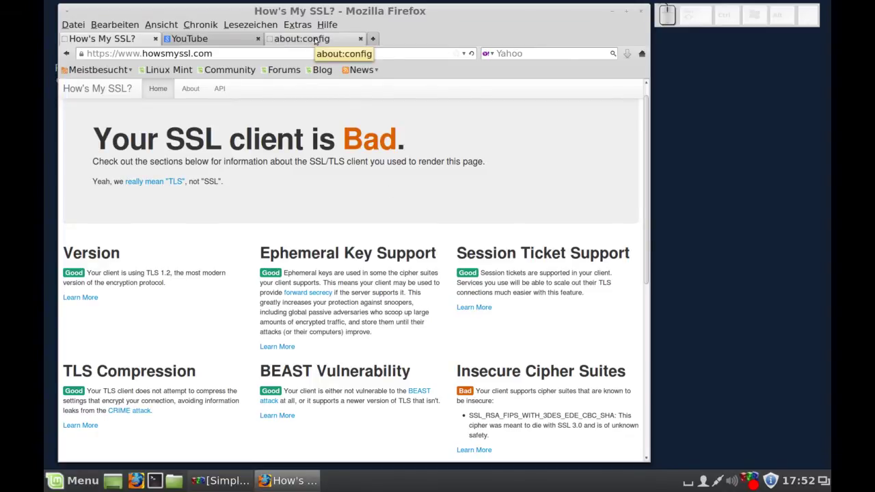
Set security.ssl3.rsa_fips_des_ede3_sha to false in about:config
{"action": "left_click", "coordinate": [323, 39]}
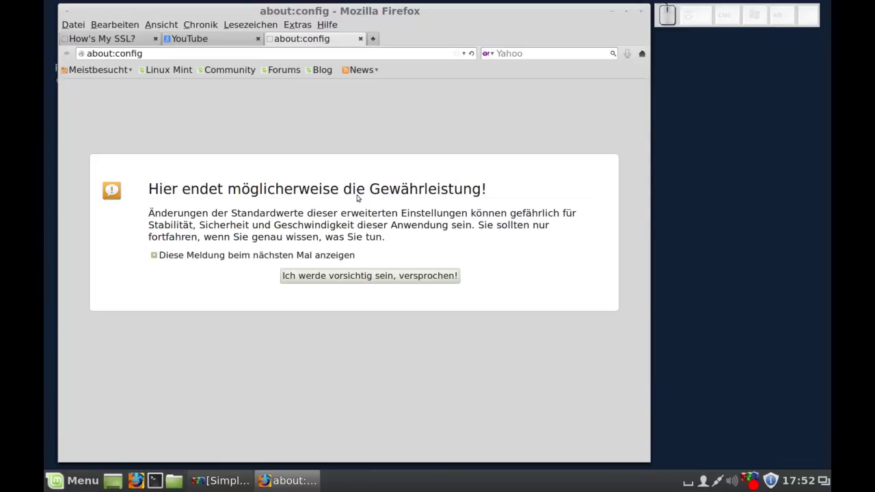
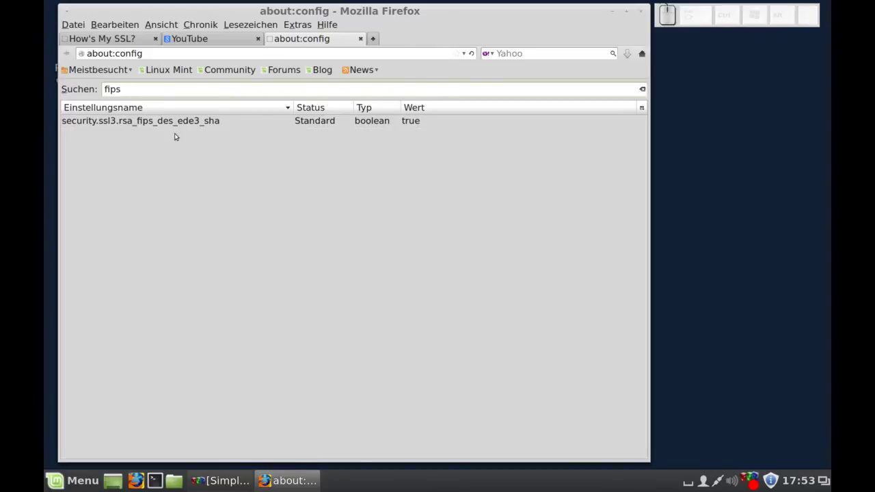
{"action": "left_click", "coordinate": [182, 125]}
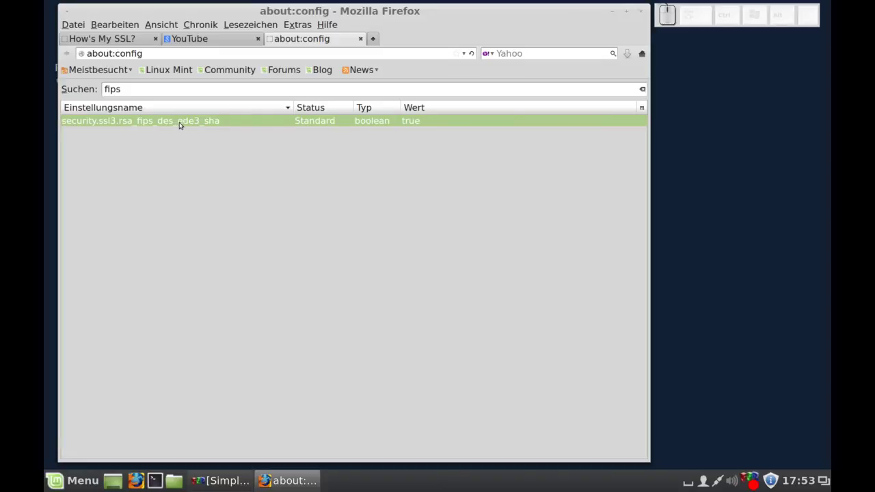
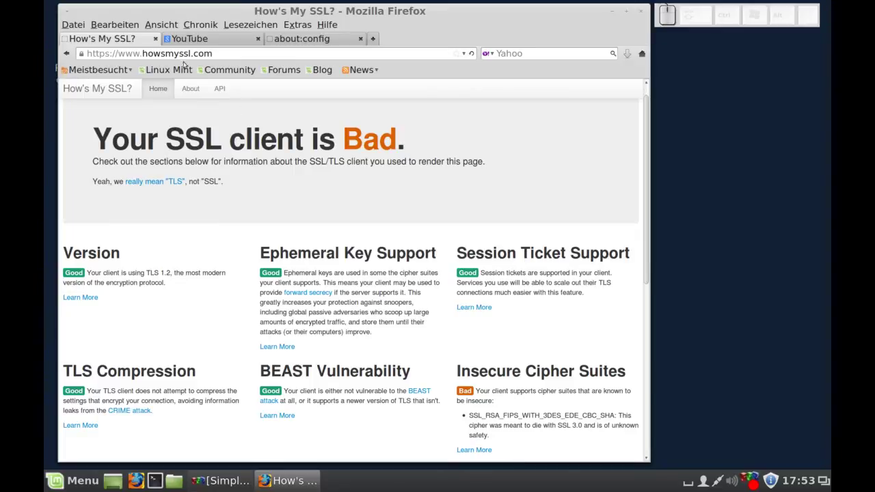
{"action": "left_click", "coordinate": [310, 39]}
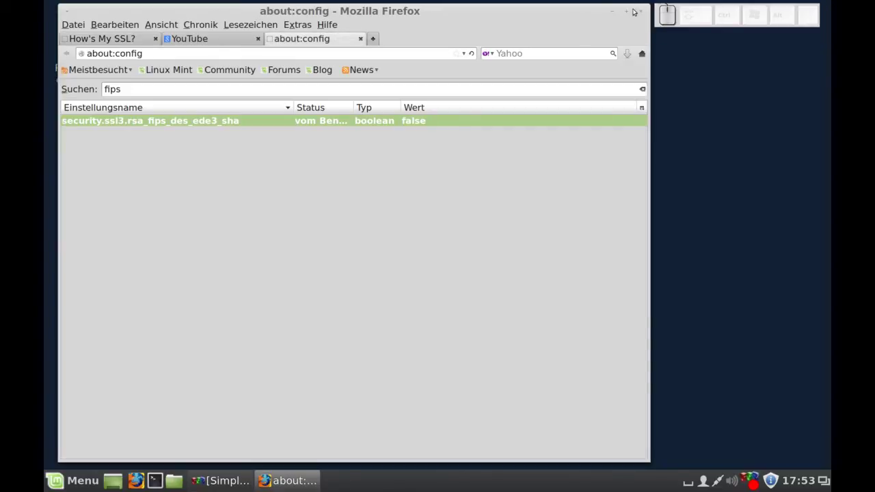
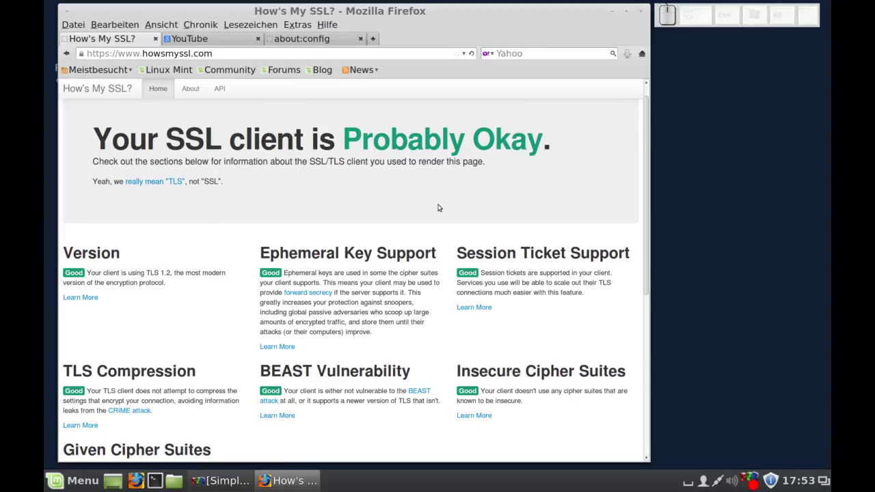
{"action": "left_click", "coordinate": [224, 42]}
{"action": "left_click", "coordinate": [306, 27]}
{"action": "left_click", "coordinate": [326, 94]}
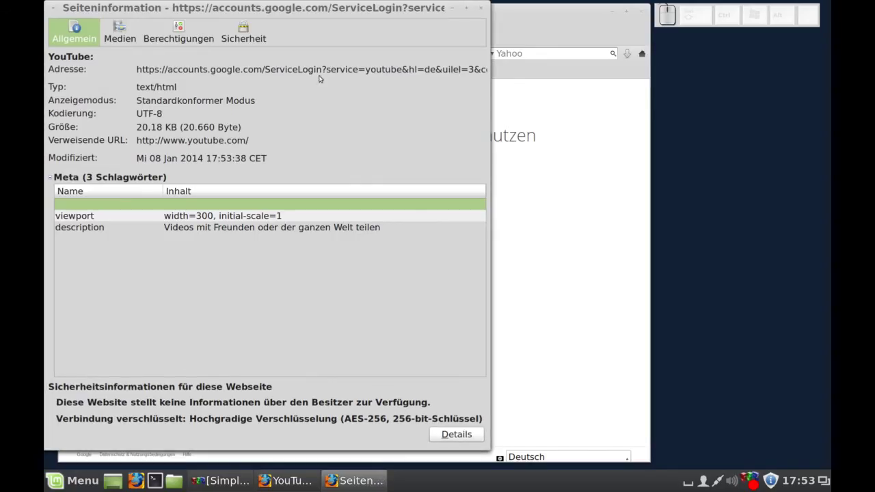
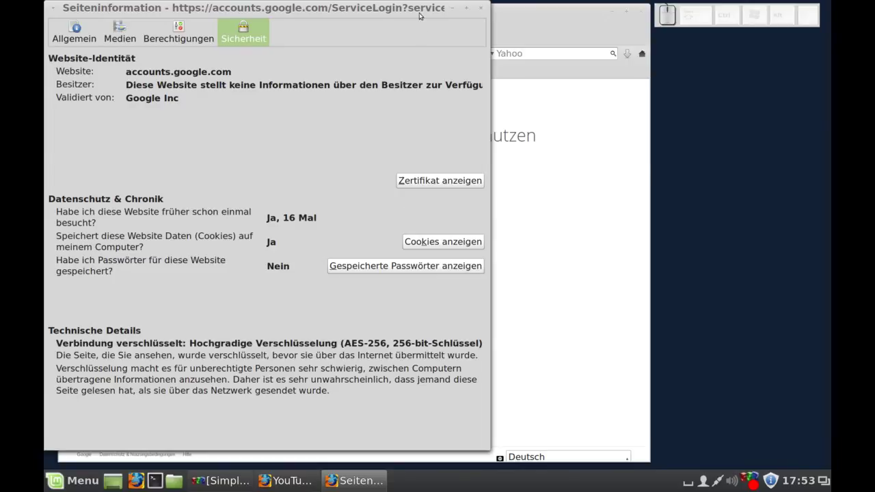
{"action": "left_click", "coordinate": [488, 9]}
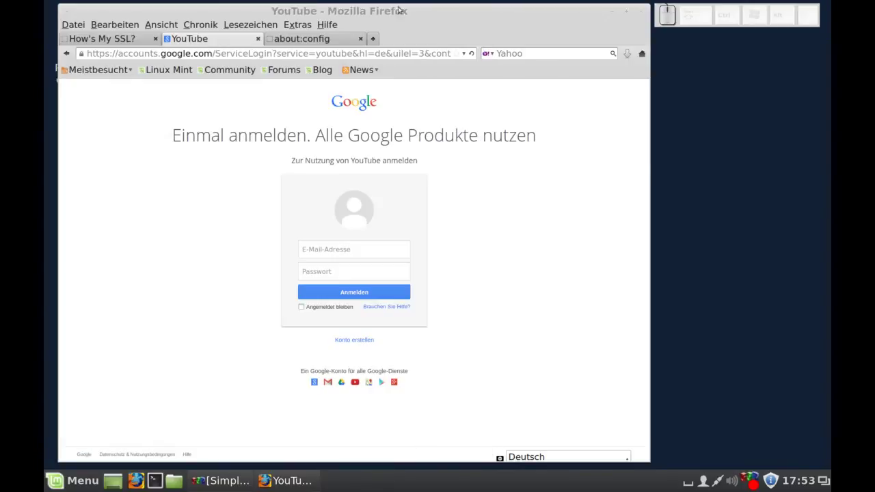